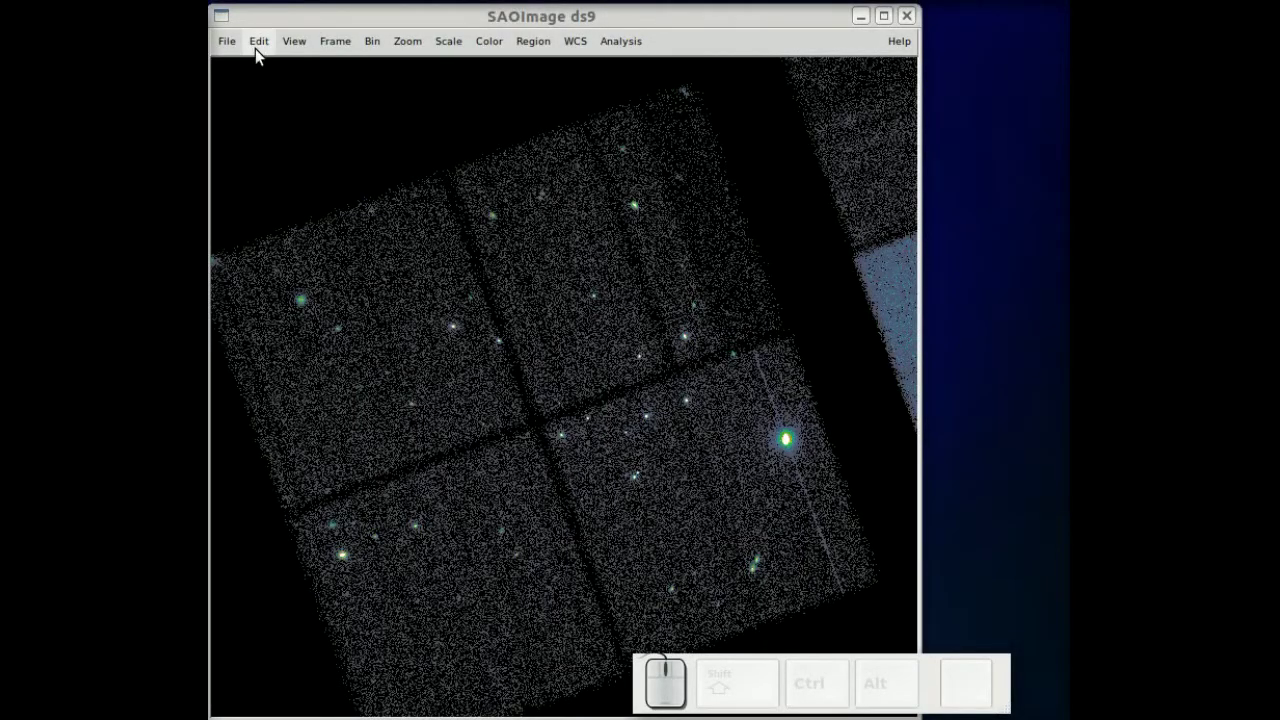
Step: Tear off the Analysis > CIAO > Coords menu into its own window placed beside the image
{"action": "left_click", "coordinate": [620, 49]}
{"action": "left_click", "coordinate": [717, 459]}
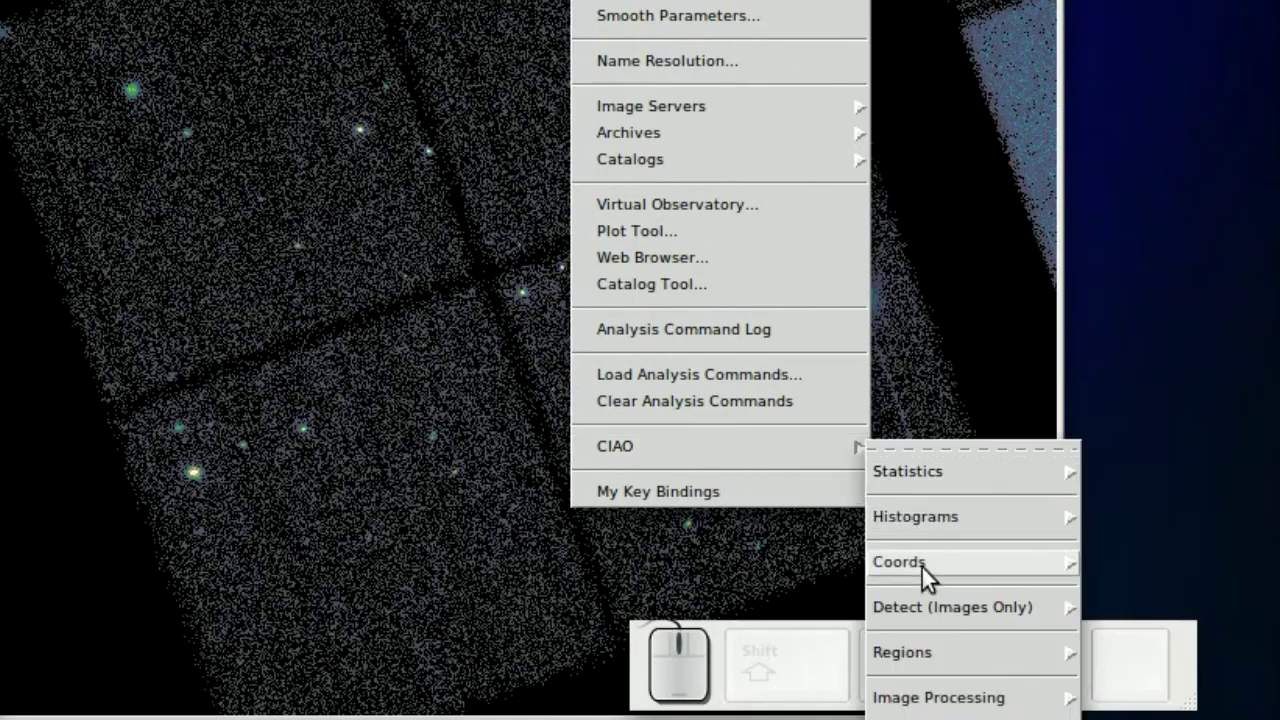
{"action": "left_click", "coordinate": [928, 570]}
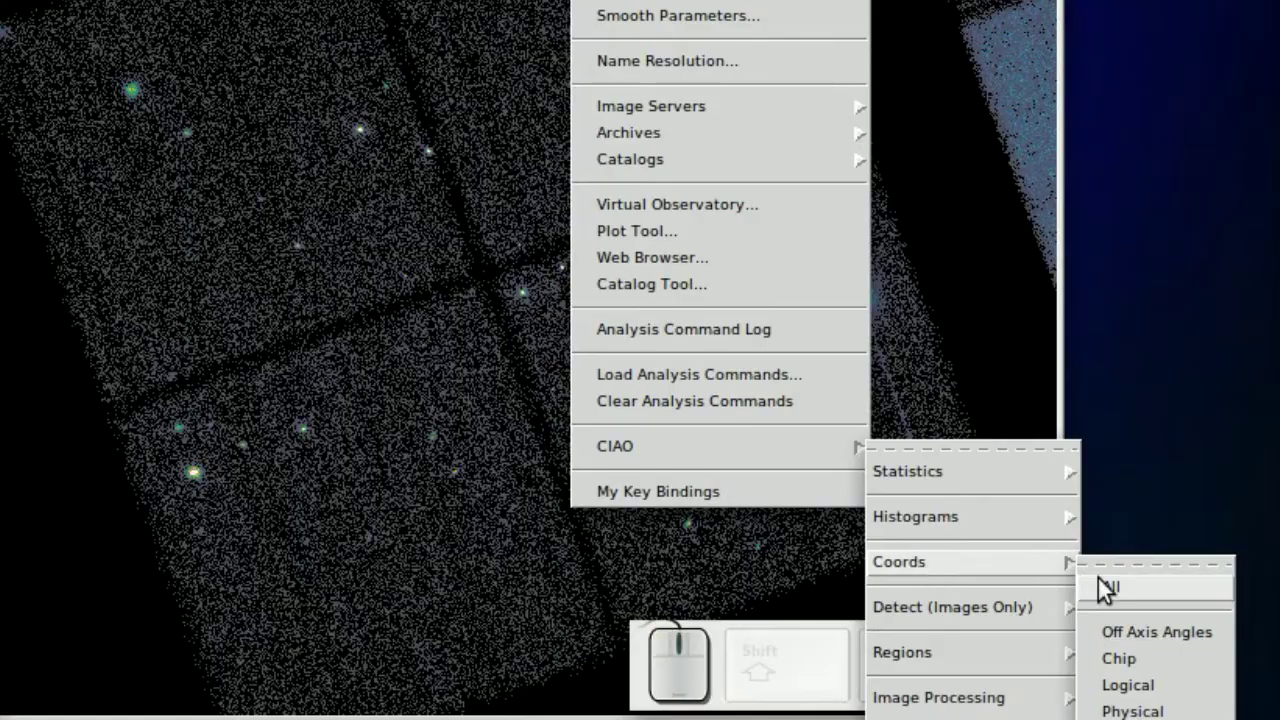
{"action": "left_click", "coordinate": [1132, 575]}
{"action": "left_click_drag", "start_coordinate": [972, 625], "coordinate": [962, 91]}
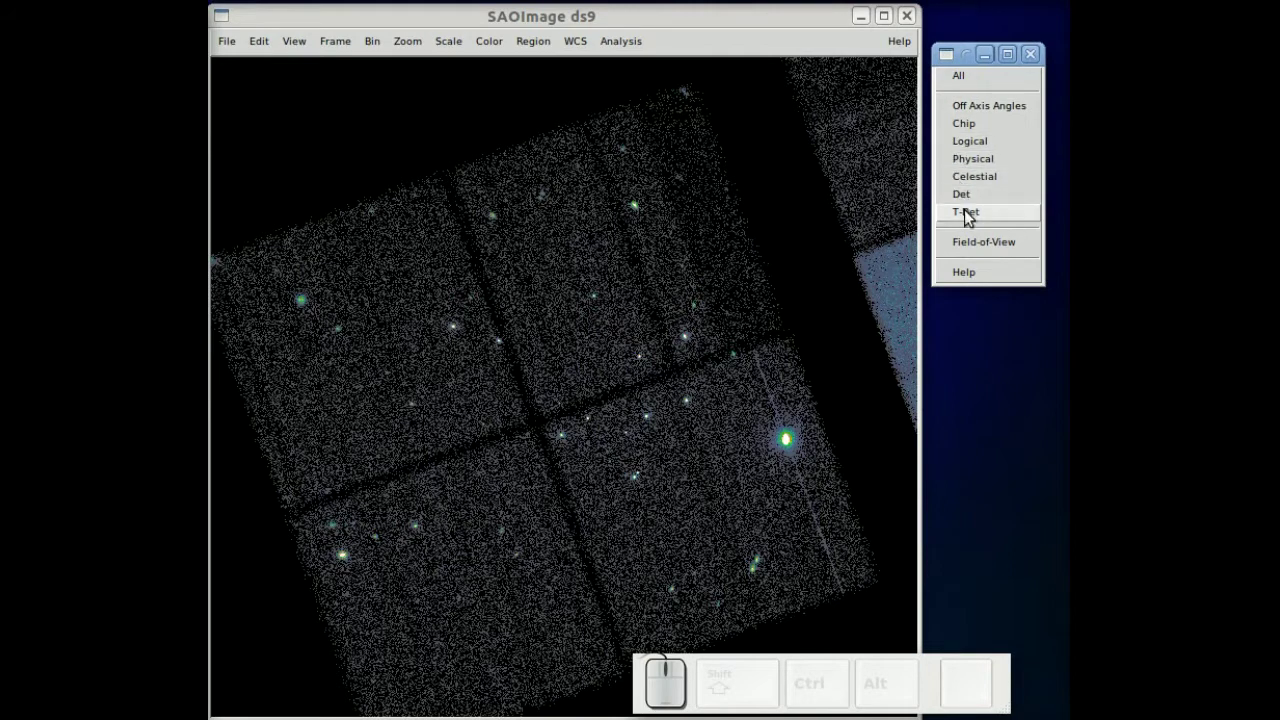
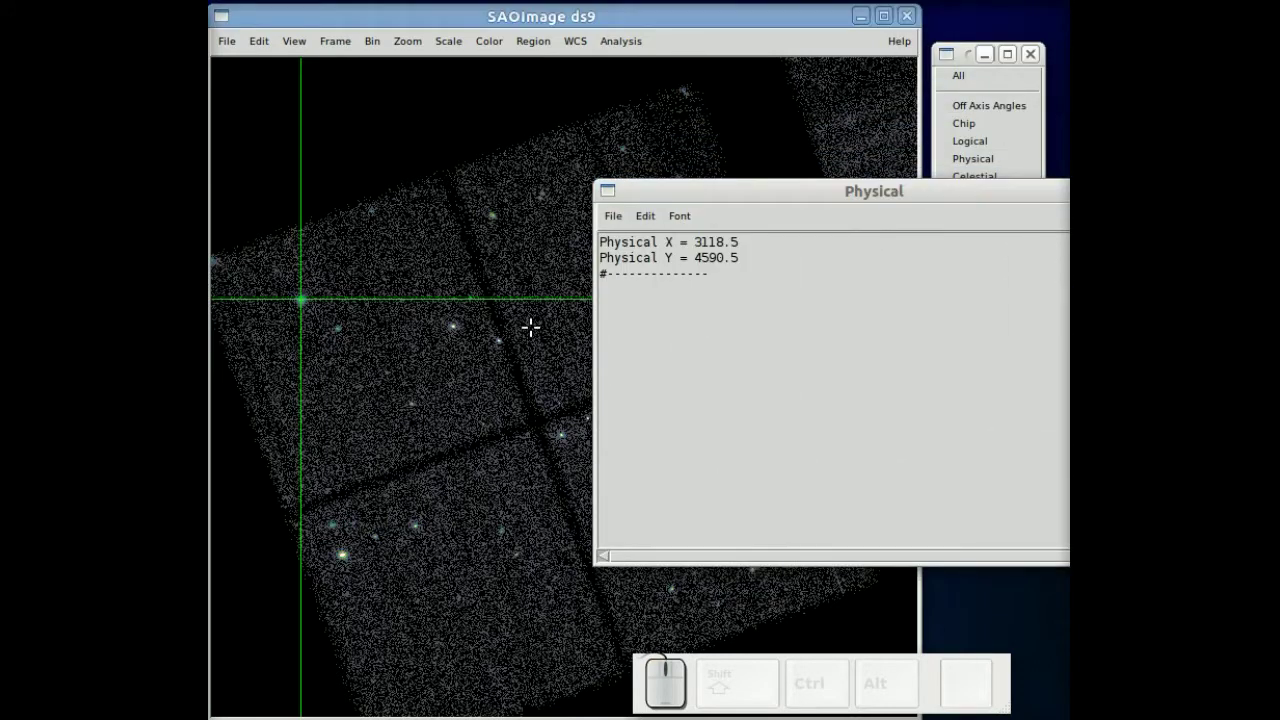
Step: Show the info panel via View and log the crosshair's Physical position X = 3710.5, Y = 4486.5
{"action": "left_click", "coordinate": [300, 57]}
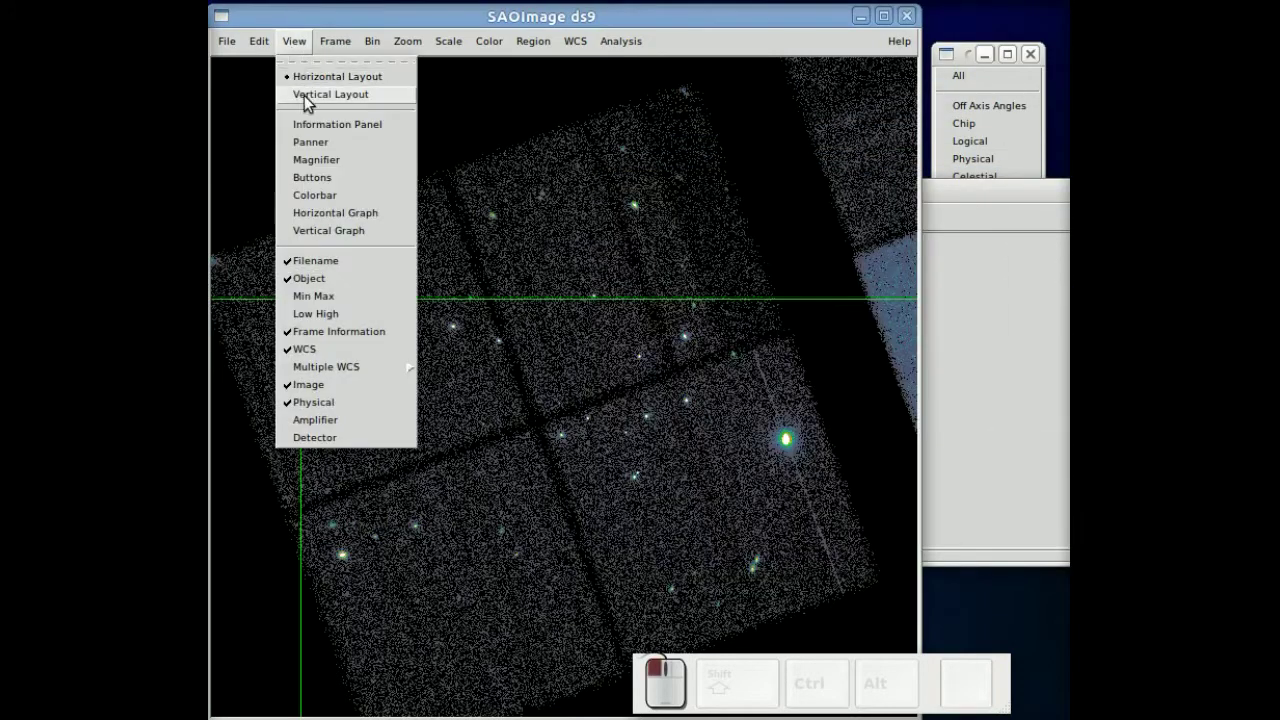
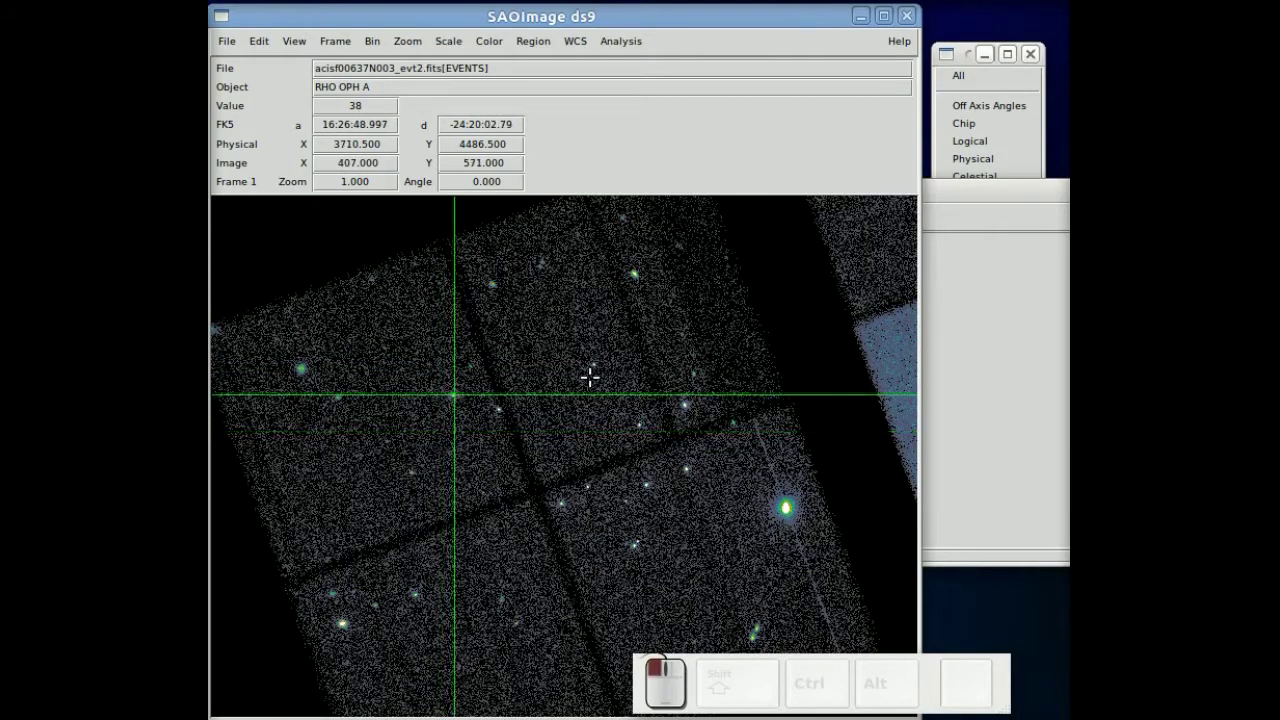
{"action": "left_click", "coordinate": [976, 166]}
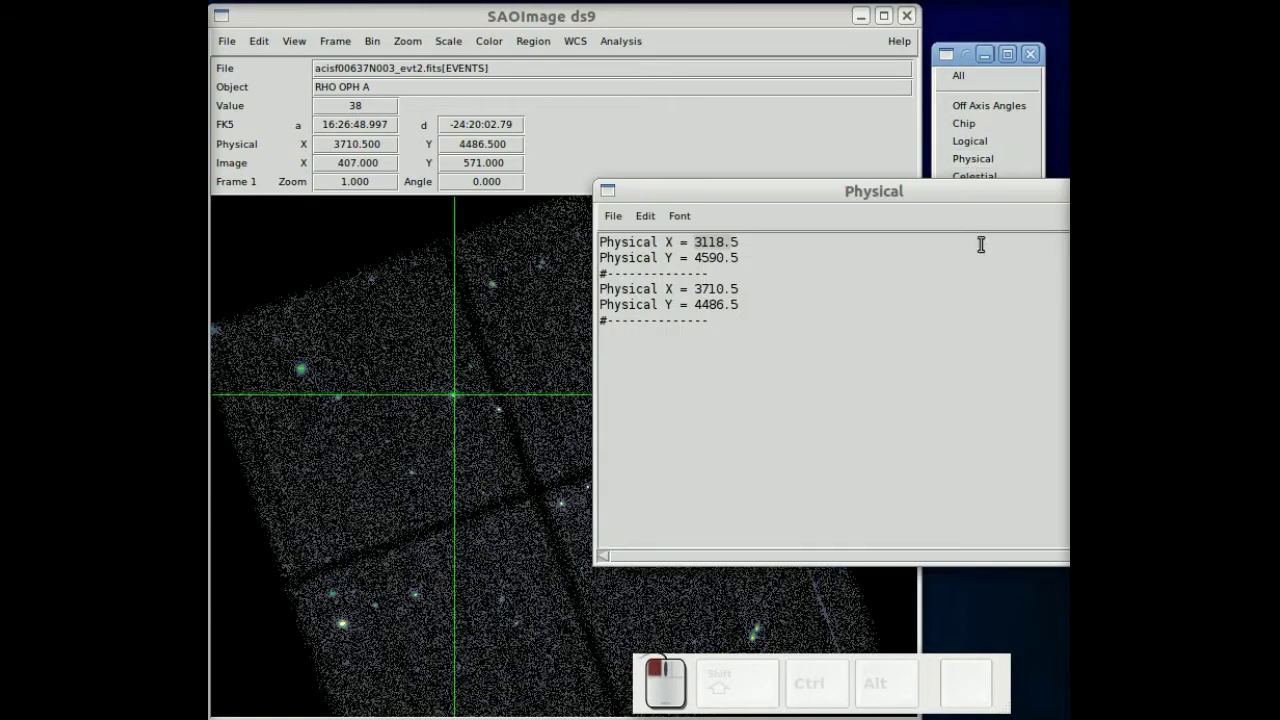
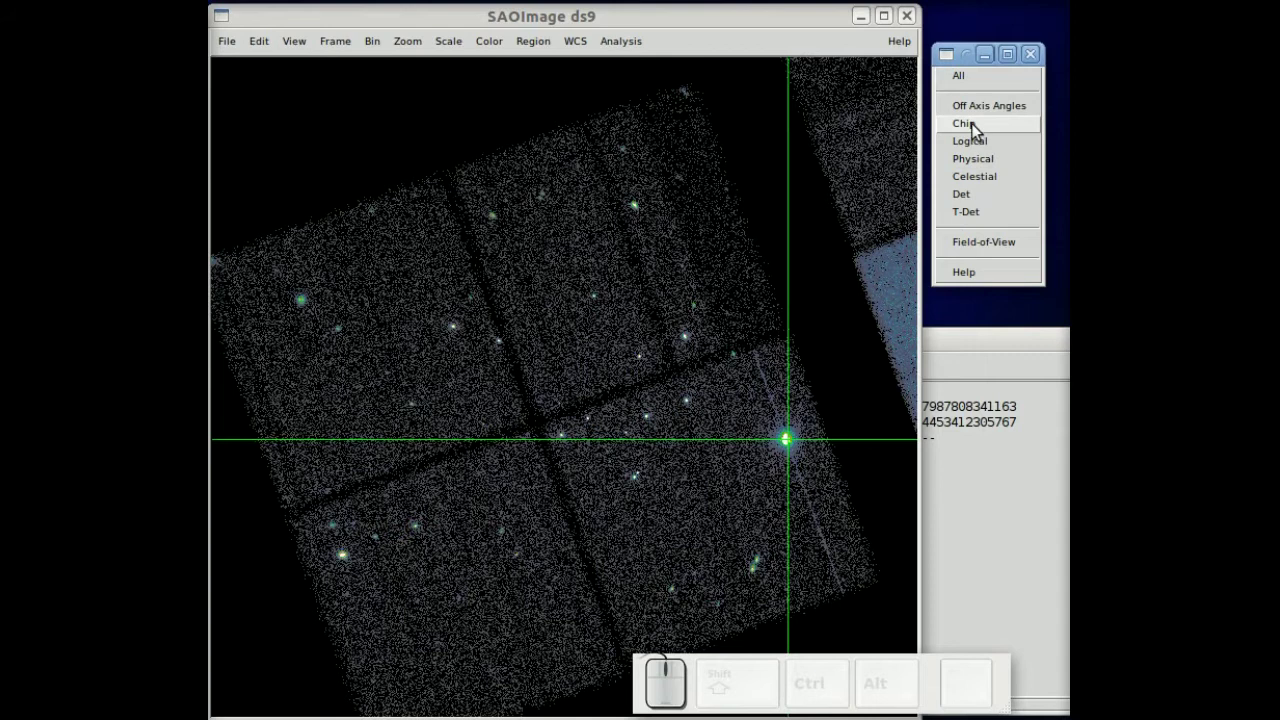
Step: Log the bright source's chip coordinates as Chip 3 (X≈154.85, Y≈639.41)
{"action": "left_click", "coordinate": [980, 132]}
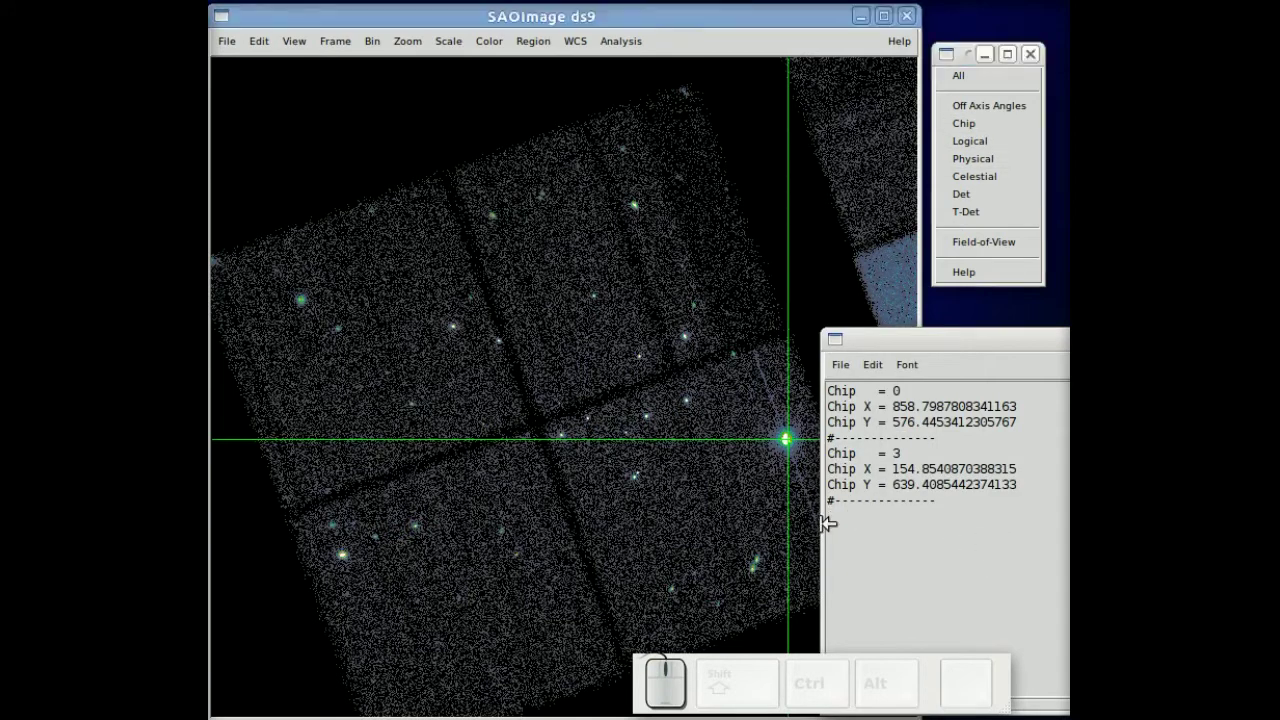
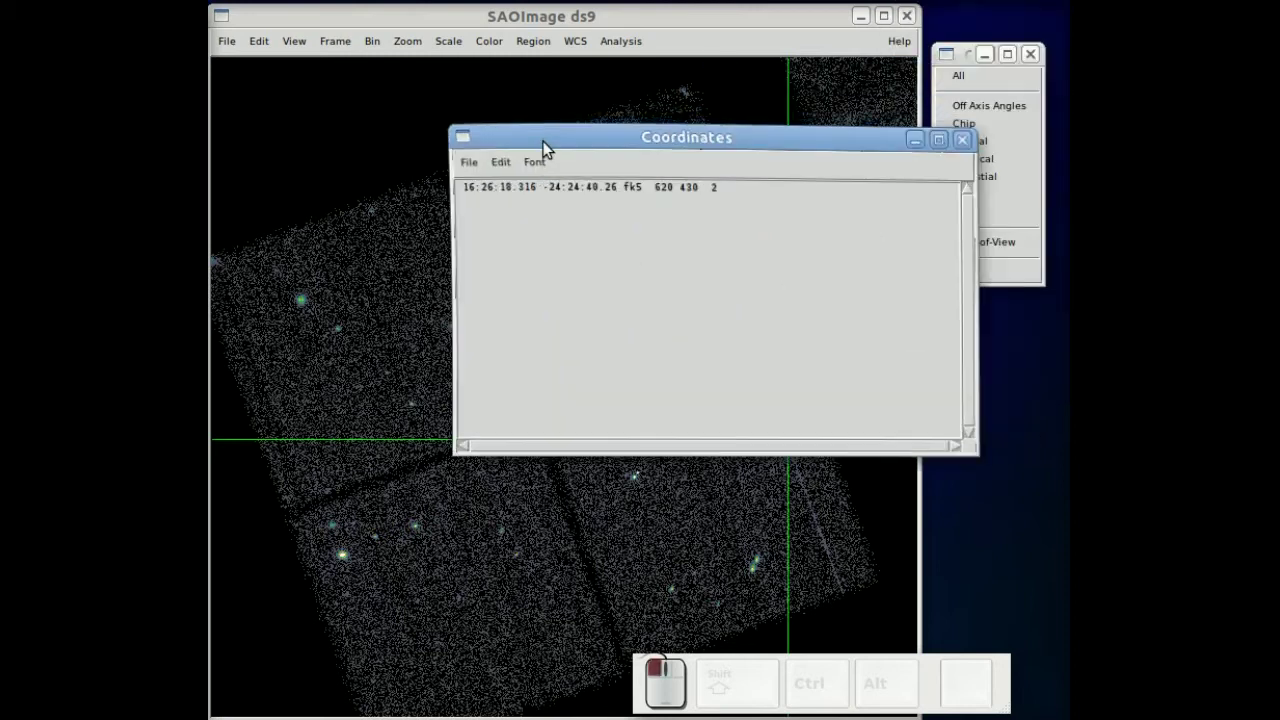
Step: Enlarge the Coordinates window text to read 16:26:18.316 -24:24:40.26 fk5, then close it
{"action": "left_click", "coordinate": [533, 168]}
{"action": "left_click", "coordinate": [541, 265]}
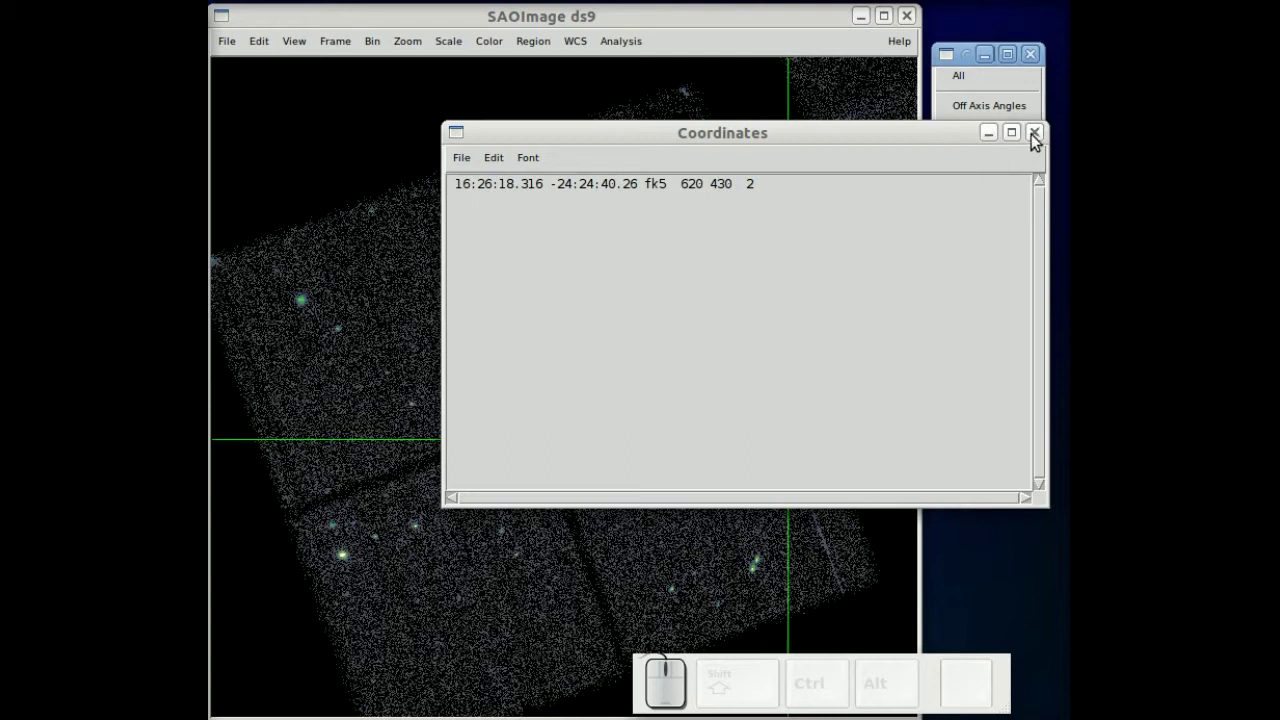
{"action": "left_click", "coordinate": [1039, 144]}
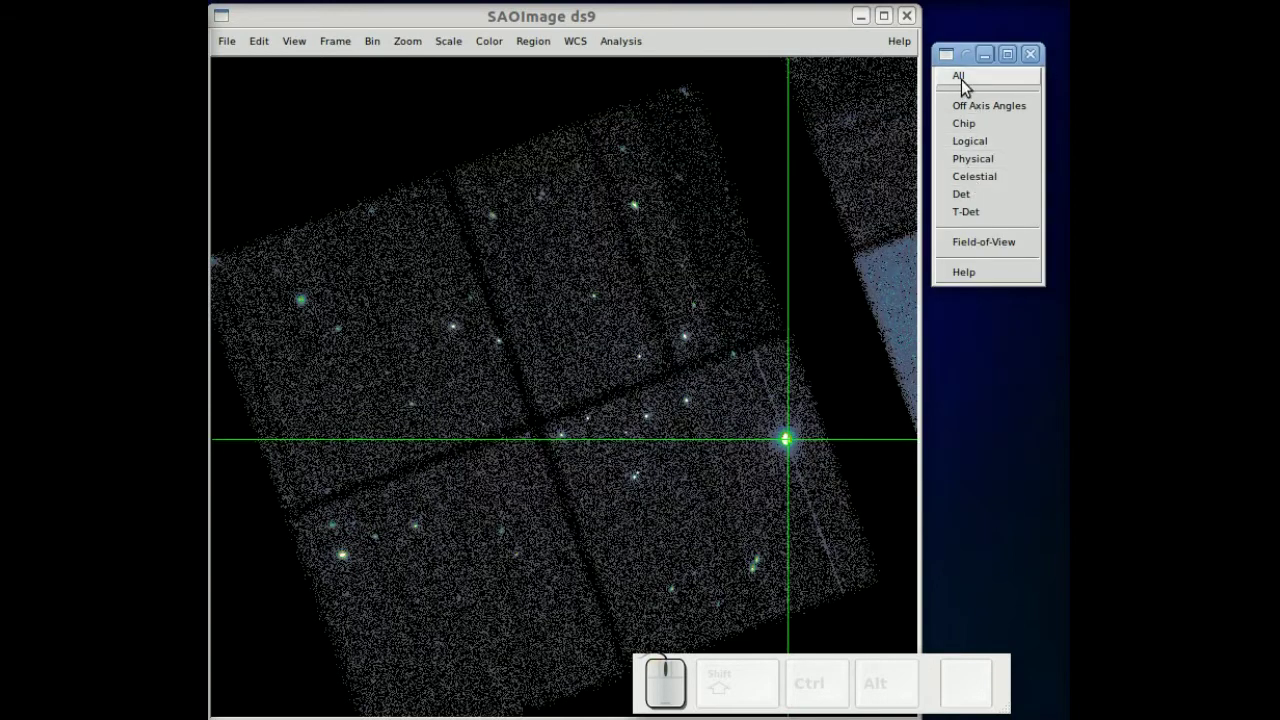
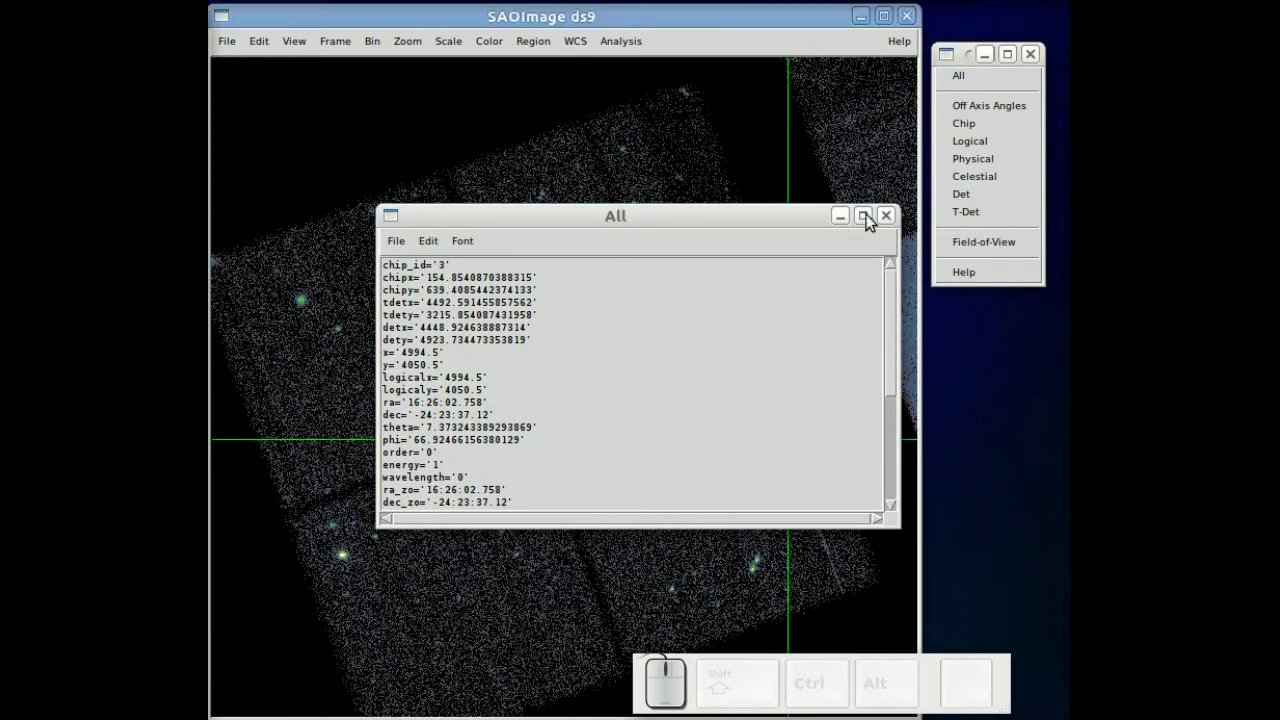
{"action": "left_click", "coordinate": [894, 224]}
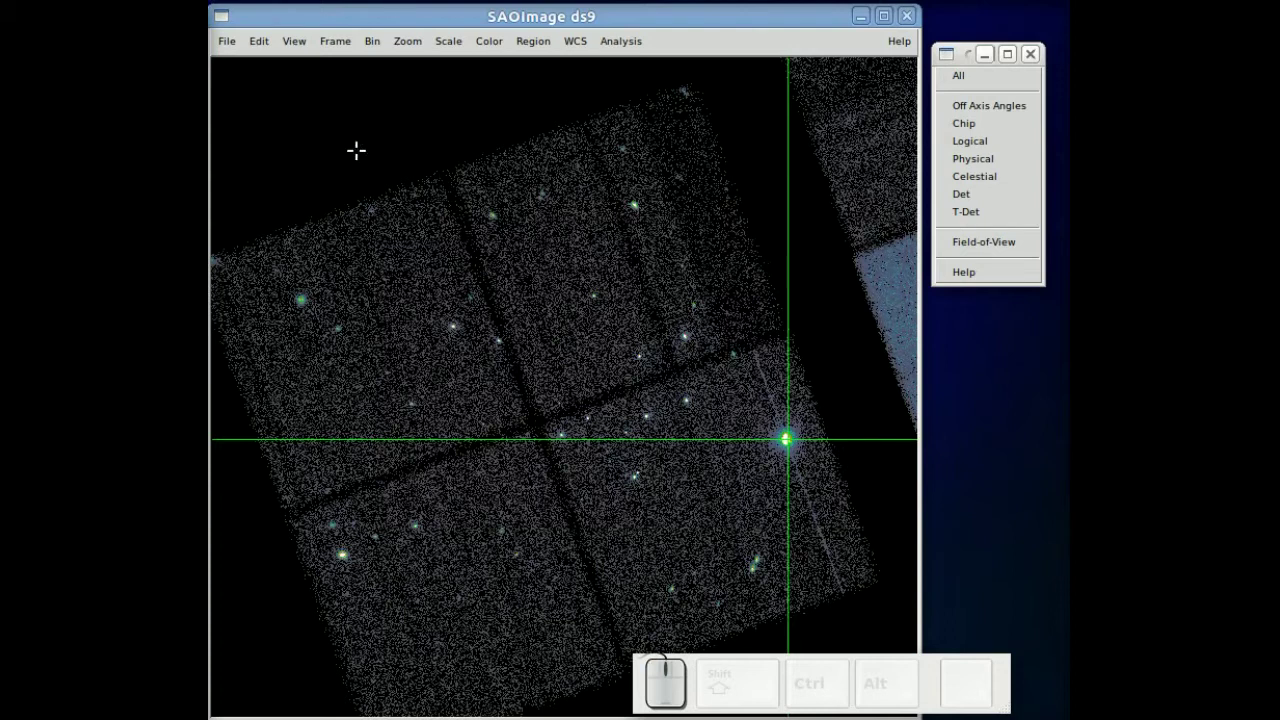
Step: Switch Edit mode off the crosshair and draw green field-of-view outlines around every chip
{"action": "left_click", "coordinate": [260, 57]}
{"action": "left_click", "coordinate": [293, 198]}
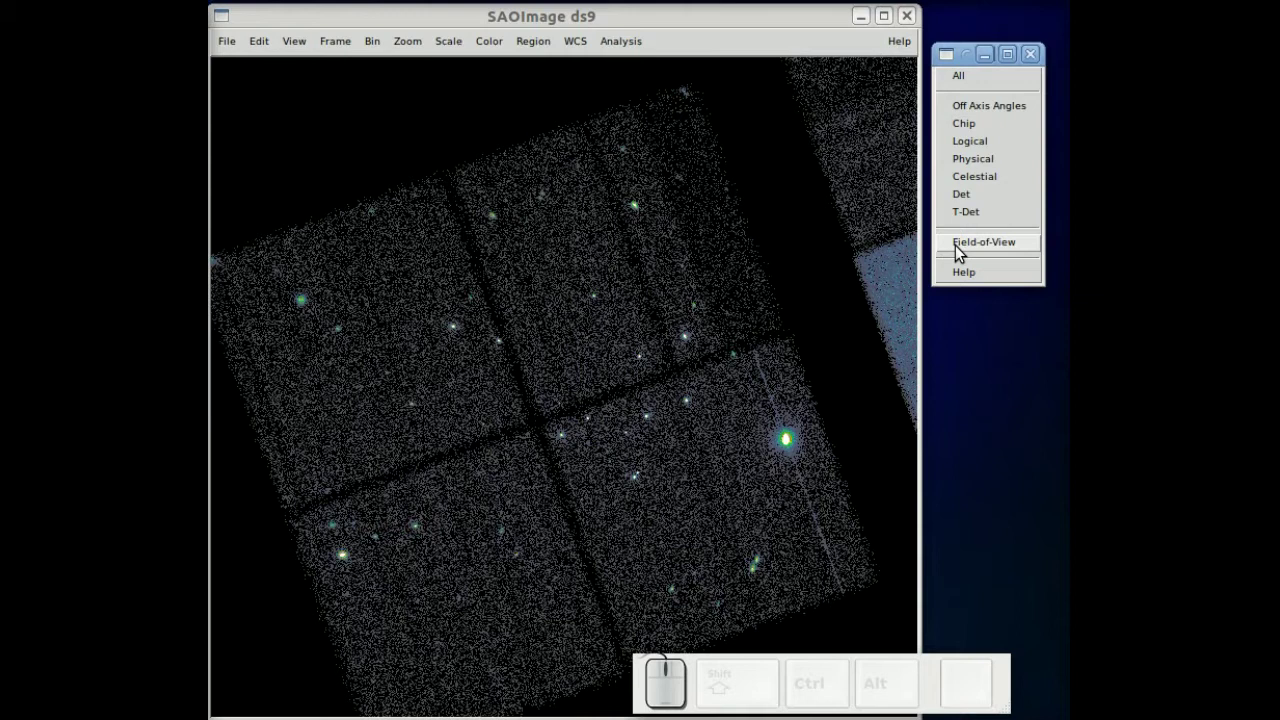
{"action": "left_click", "coordinate": [963, 253]}
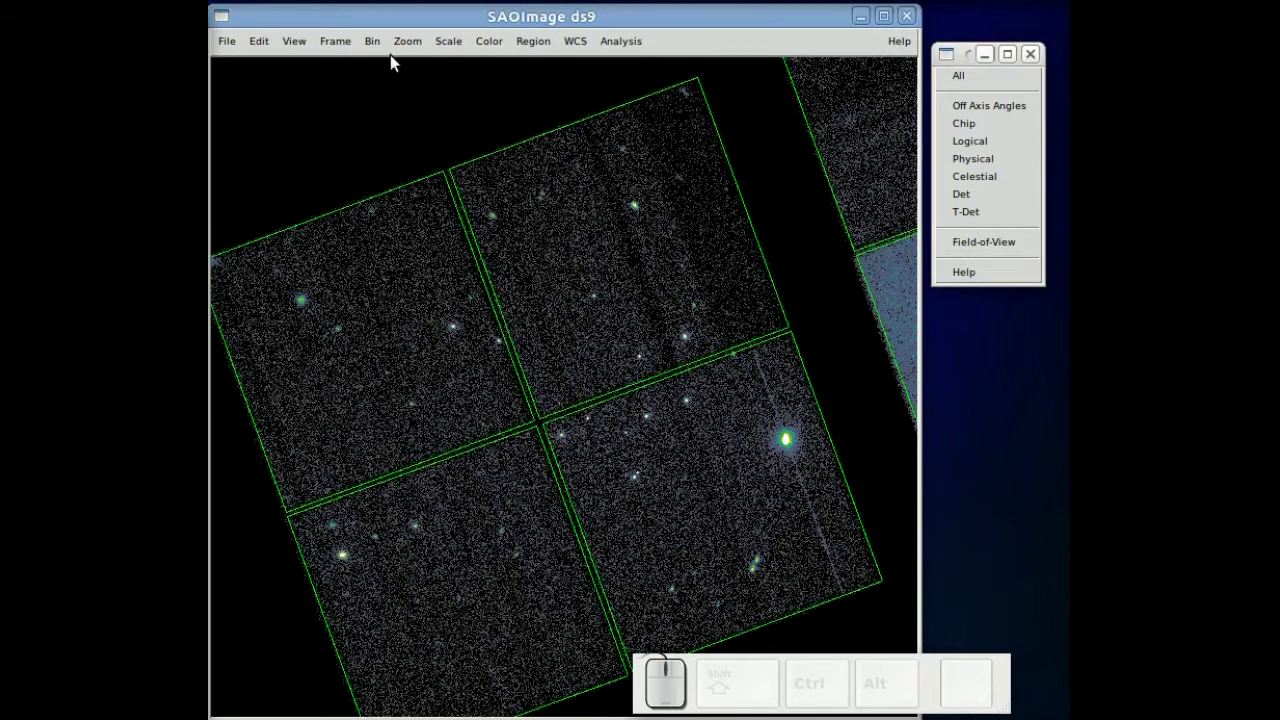
Step: Zoom out to a smaller factor and adjust the view to show the whole detector array
{"action": "left_click", "coordinate": [408, 54]}
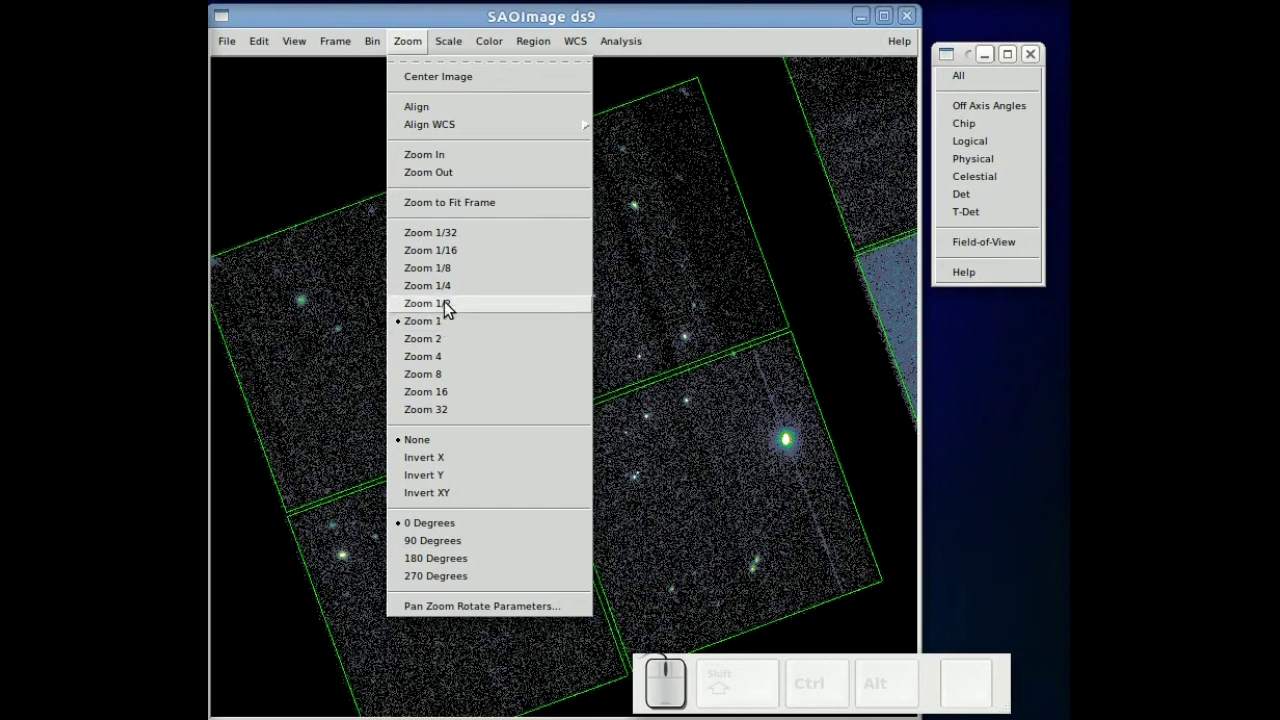
{"action": "left_click", "coordinate": [453, 300]}
{"action": "left_click_drag", "start_coordinate": [683, 282], "coordinate": [474, 306]}
{"action": "scroll", "scroll_direction": "down", "scroll_amount": 3}
{"action": "scroll", "scroll_direction": "down", "scroll_amount": 3}
{"action": "scroll", "scroll_direction": "up", "scroll_amount": 3}
{"action": "scroll", "scroll_direction": "up", "scroll_amount": 3}
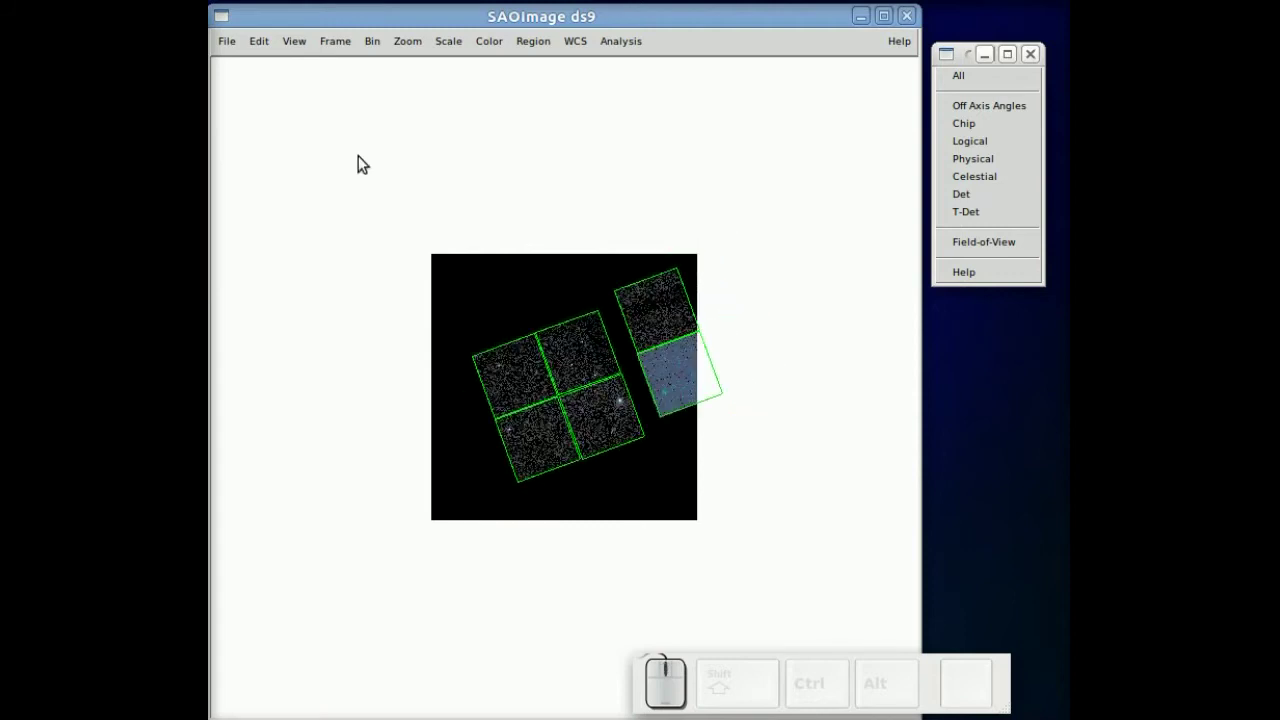